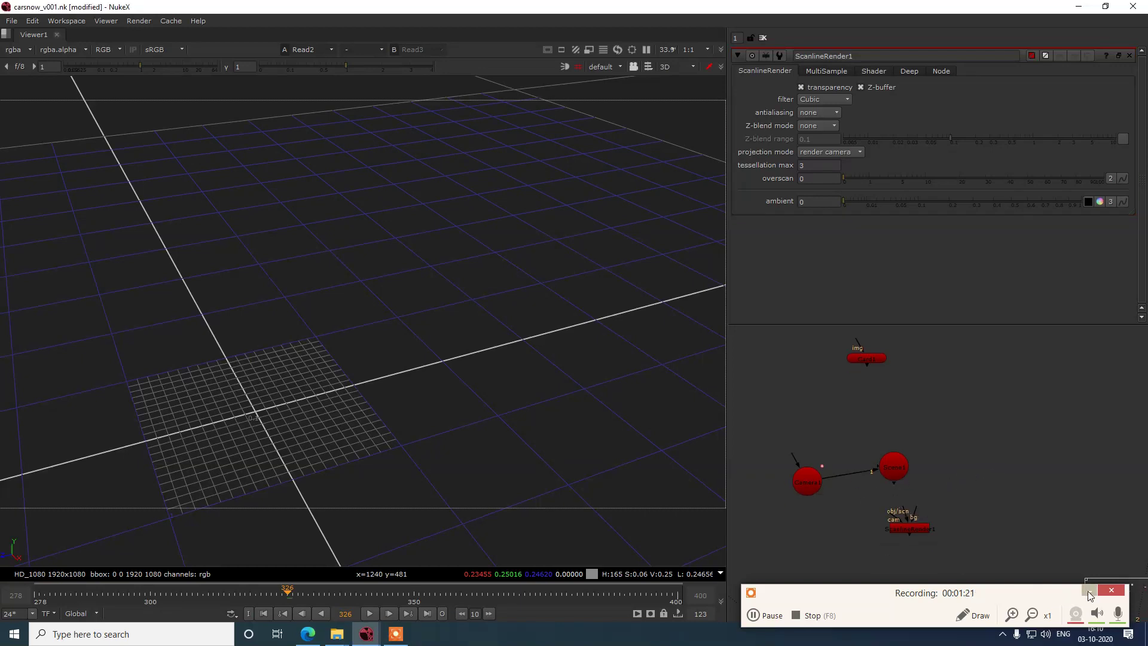
# Step: Add a FrameHold node into the 3D node tree so the camera wireframe appears above the card
pyautogui.click(1087, 596)
pyautogui.press('alt+s')
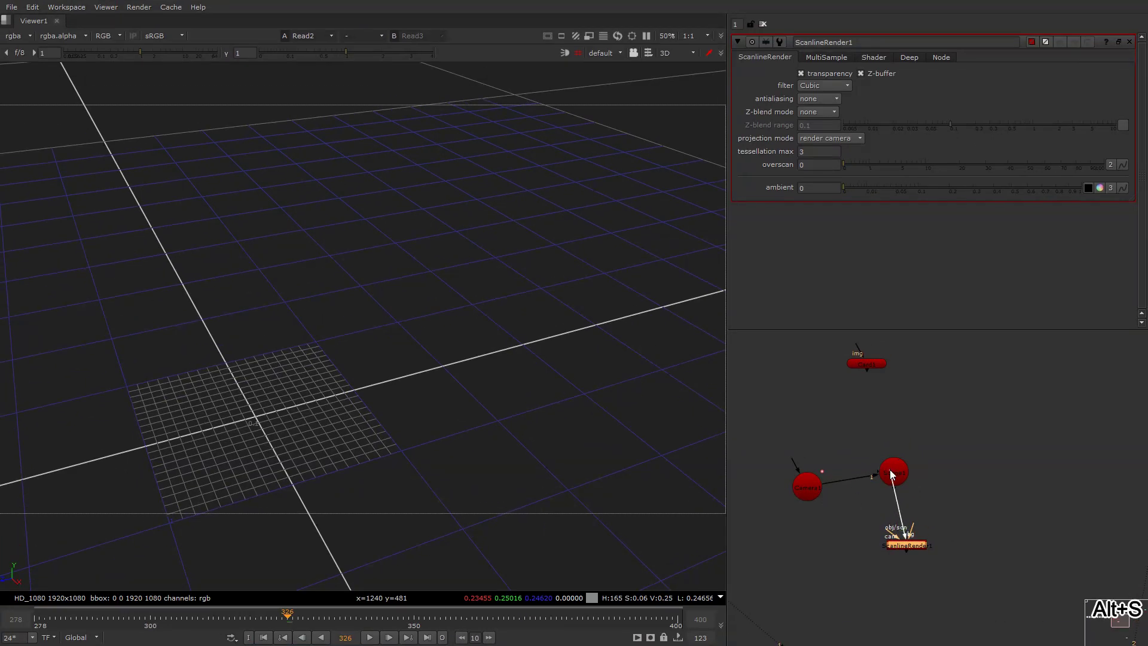